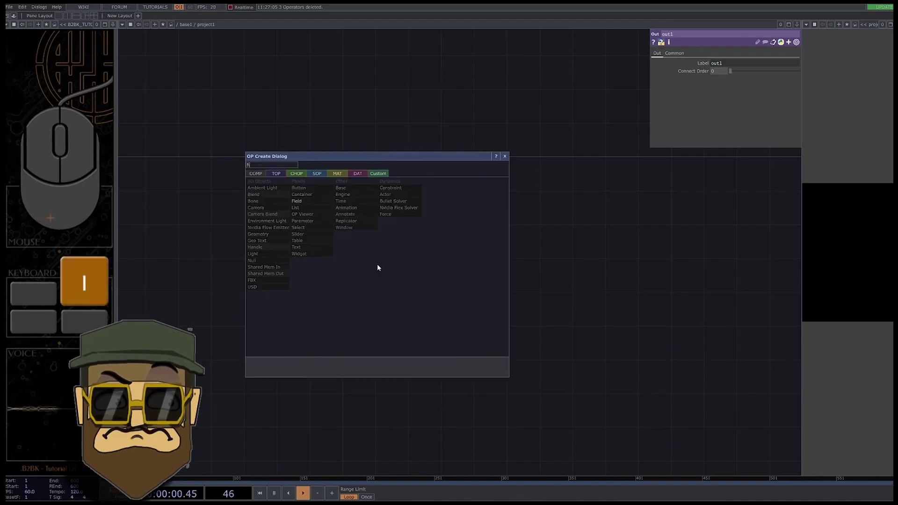
Load the statue model with a File In SOP and chain it into a Null SOP
drag(317, 175, 318, 192)
click(362, 261)
click(798, 65)
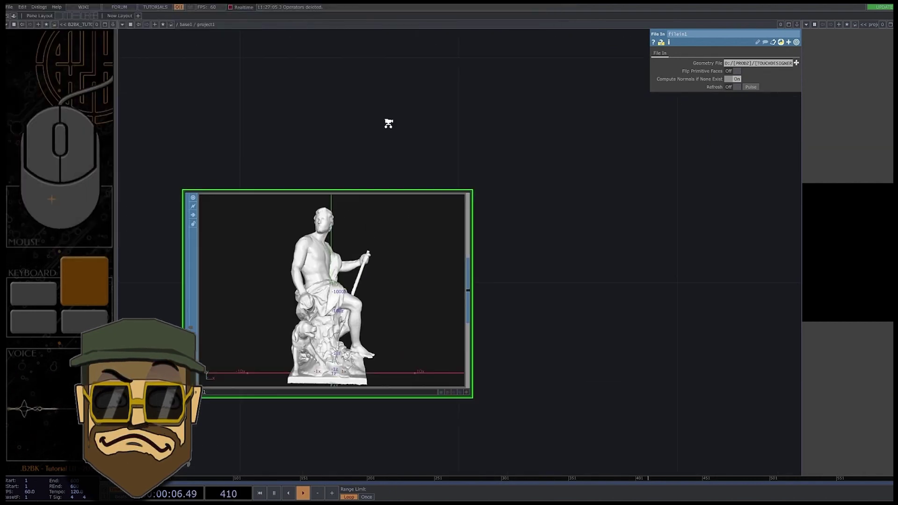
key(n)
key(u)
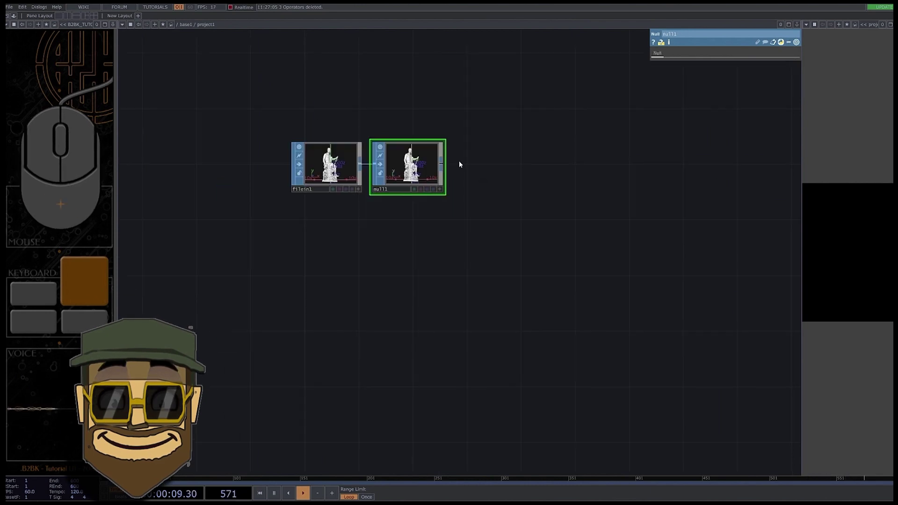
Add a Geometry COMP, a Light COMP and a Camera COMP placed above the light
key(g)
key(e)
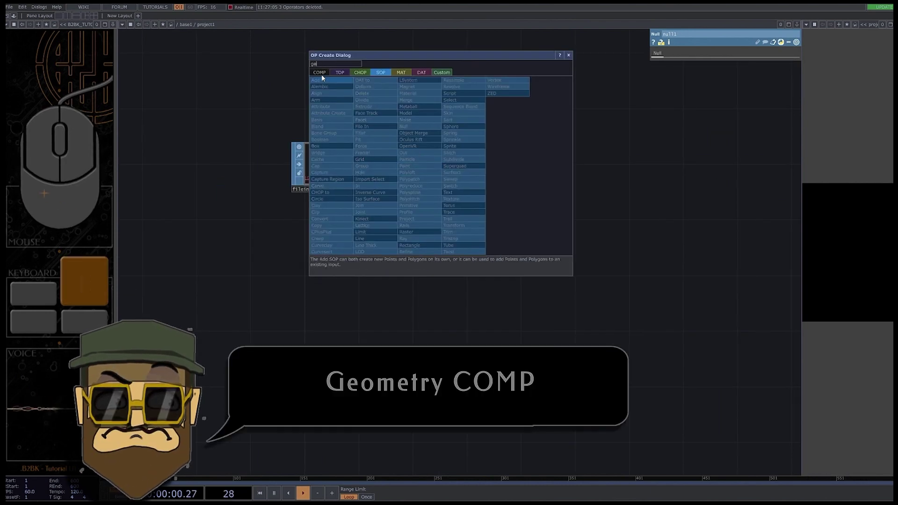
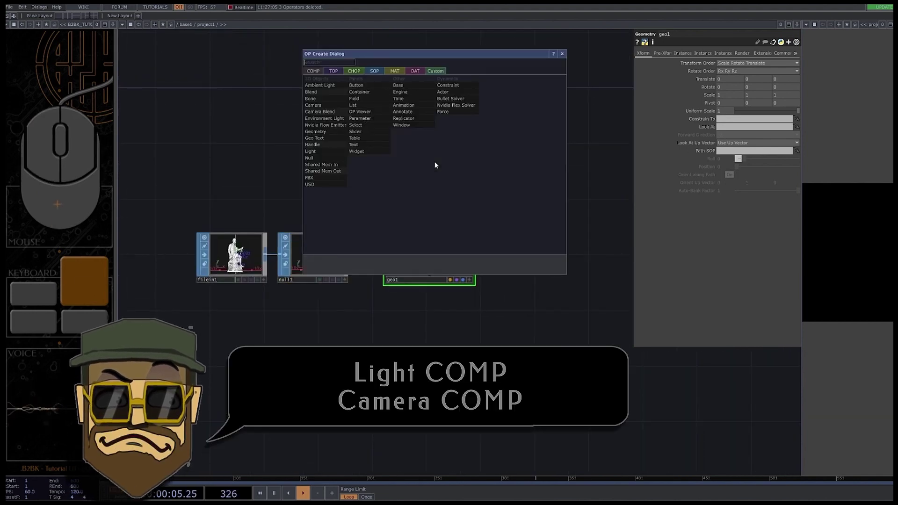
click(536, 200)
key(Tab)
key(a)
drag(412, 143, 419, 108)
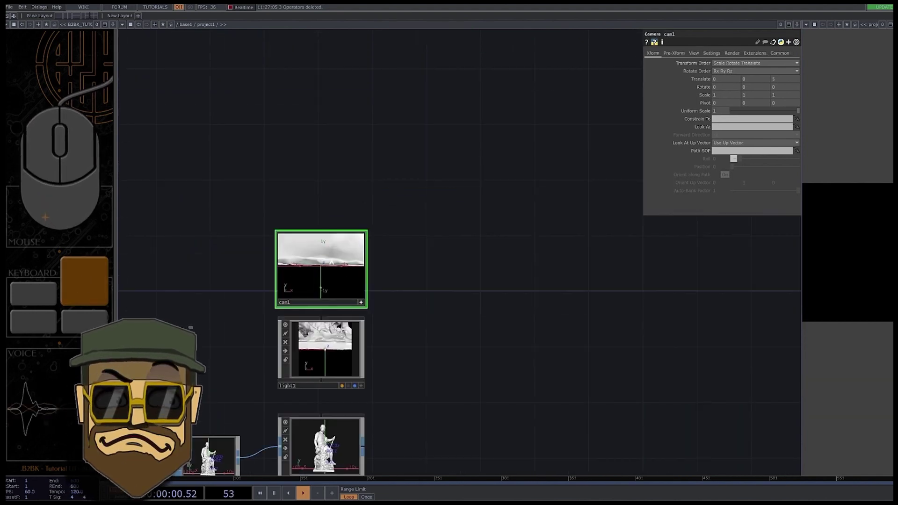
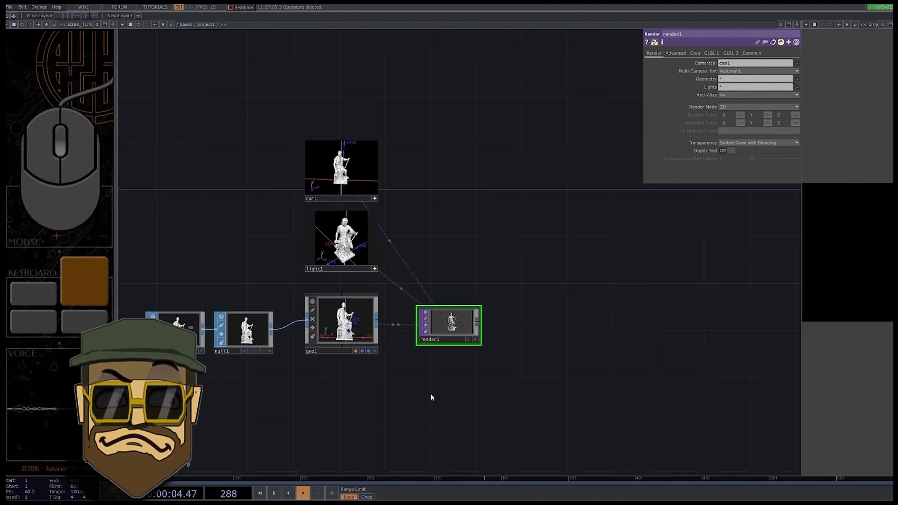
Add a Render TOP with a Phong material and assign geo1 as its geometry
click(407, 411)
click(353, 367)
key(Tab)
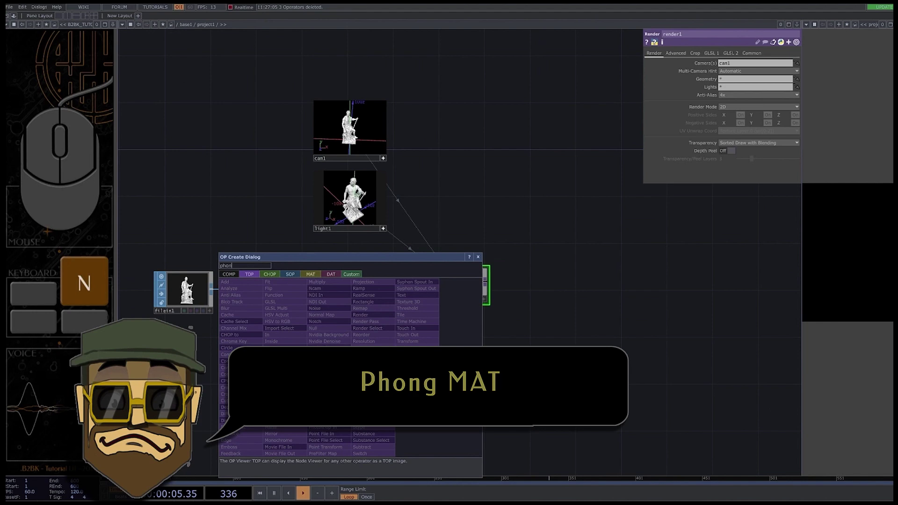
click(239, 277)
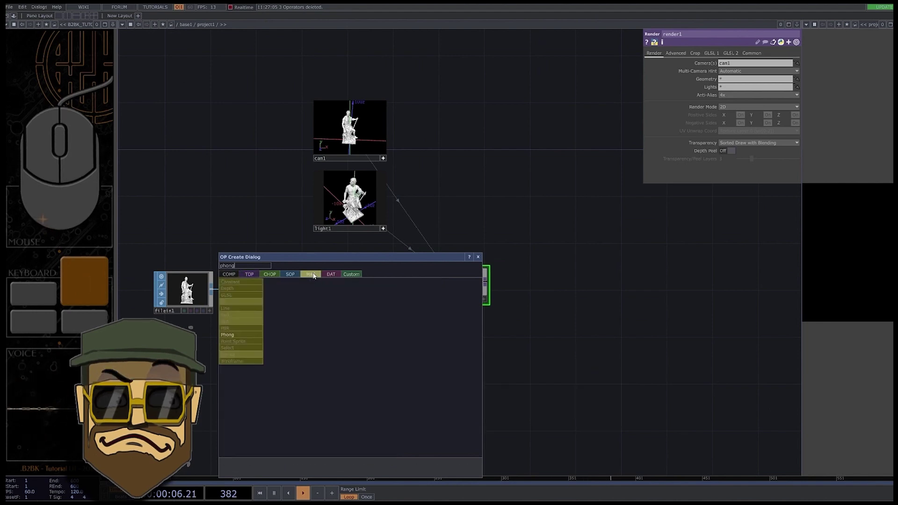
click(354, 366)
drag(357, 370, 352, 285)
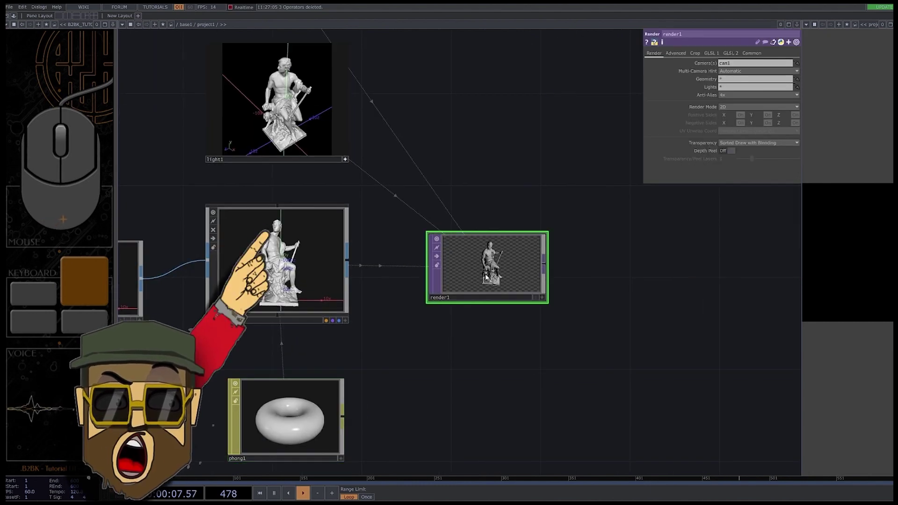
drag(708, 125, 664, 146)
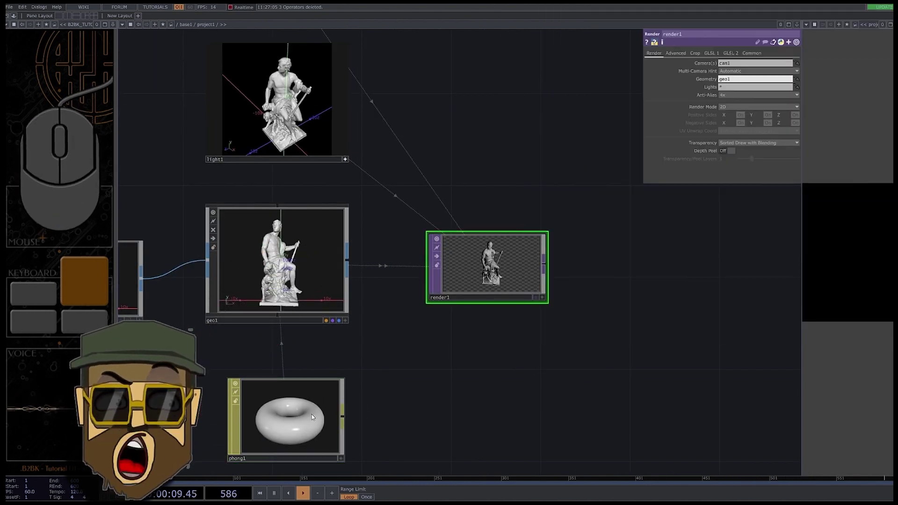
Set the render's Advanced colour buffers to 2 and add a Render Select pulling buffer 1
click(748, 271)
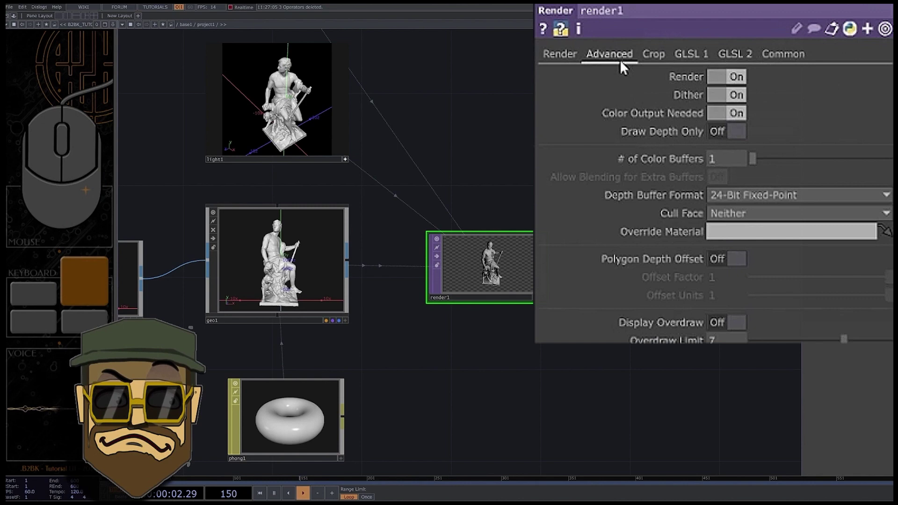
click(683, 175)
click(498, 366)
key(Tab)
click(400, 275)
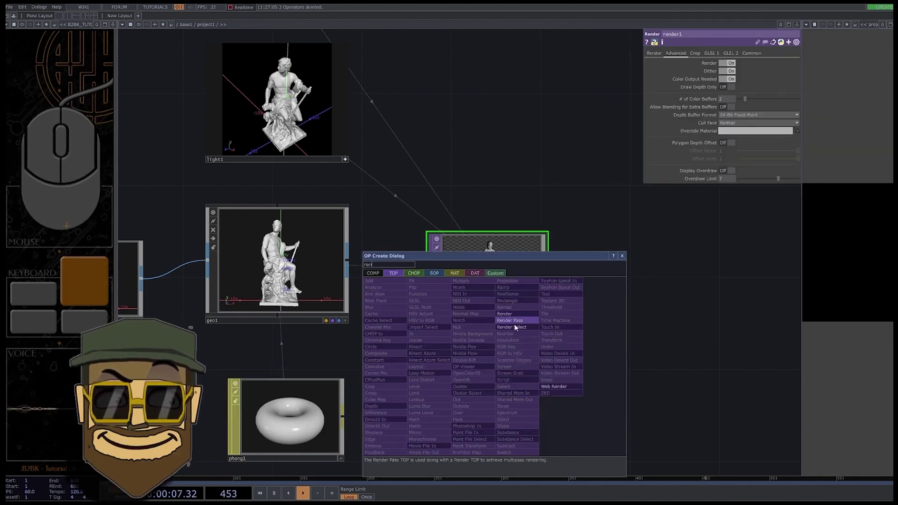
drag(518, 326, 510, 331)
double_click(489, 376)
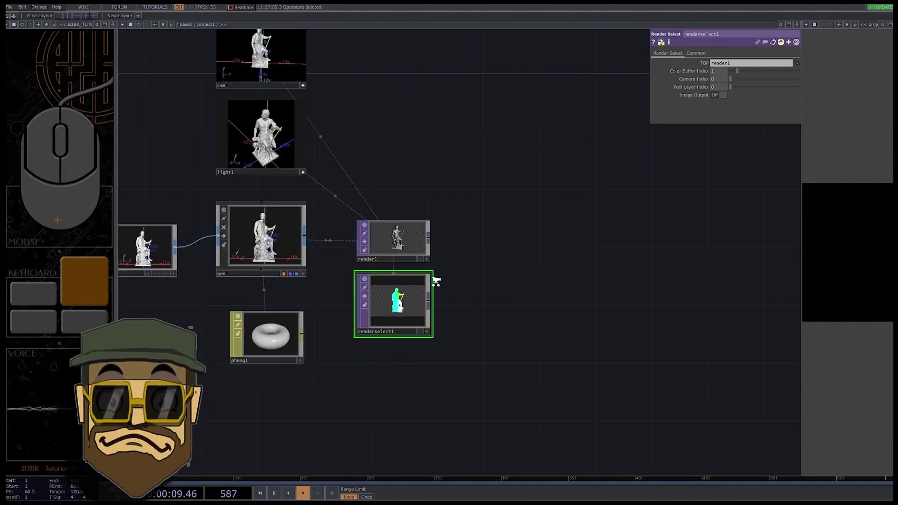
Add a Null TOP named position after the render select
drag(415, 254, 412, 152)
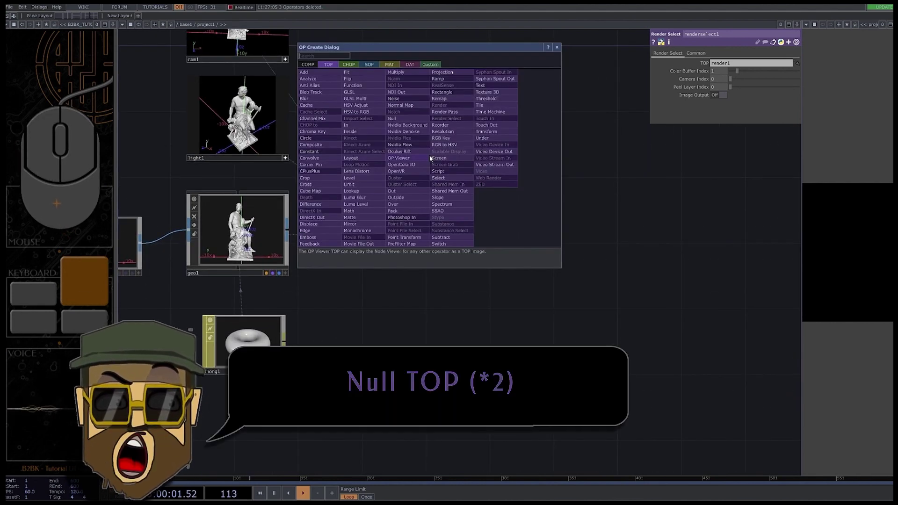
click(432, 121)
click(591, 156)
click(580, 174)
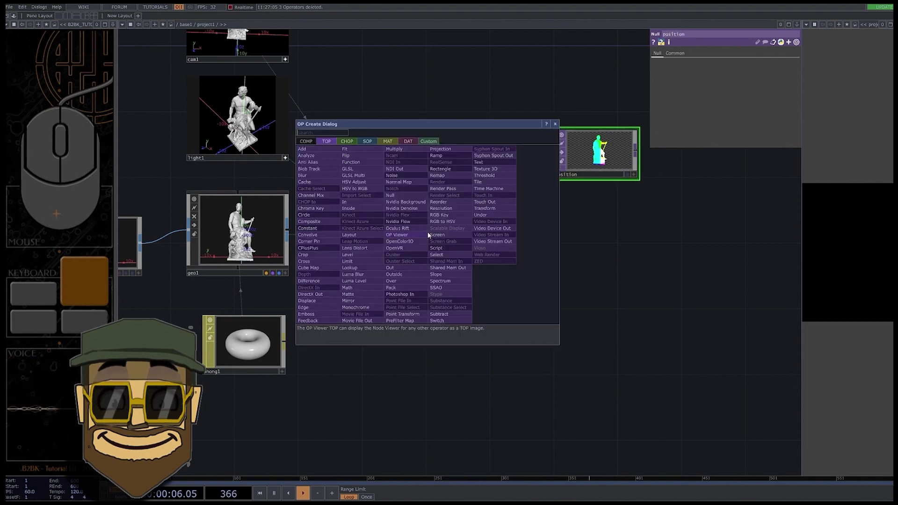
Add a second Null TOP named color after render1
click(408, 200)
click(594, 236)
click(580, 257)
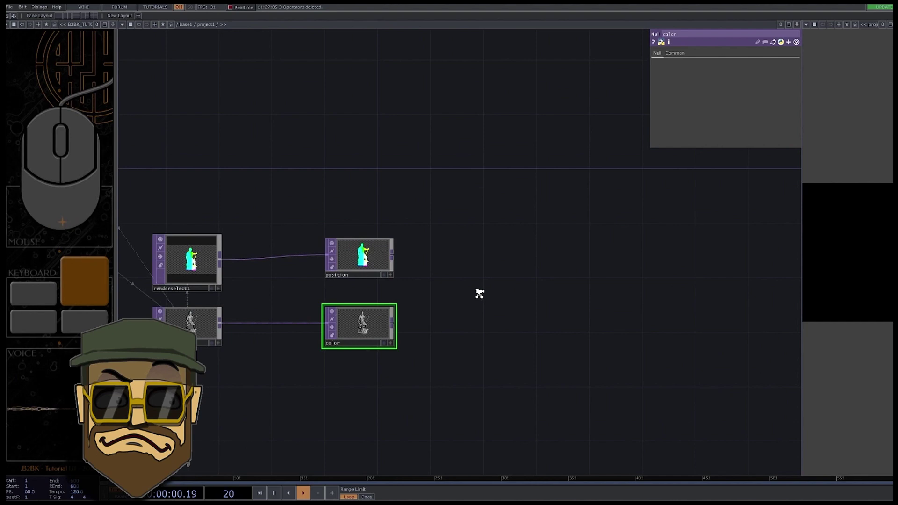
click(510, 297)
key(Tab)
Create a second Geometry COMP and delete its default torus
key(g)
key(e)
click(392, 206)
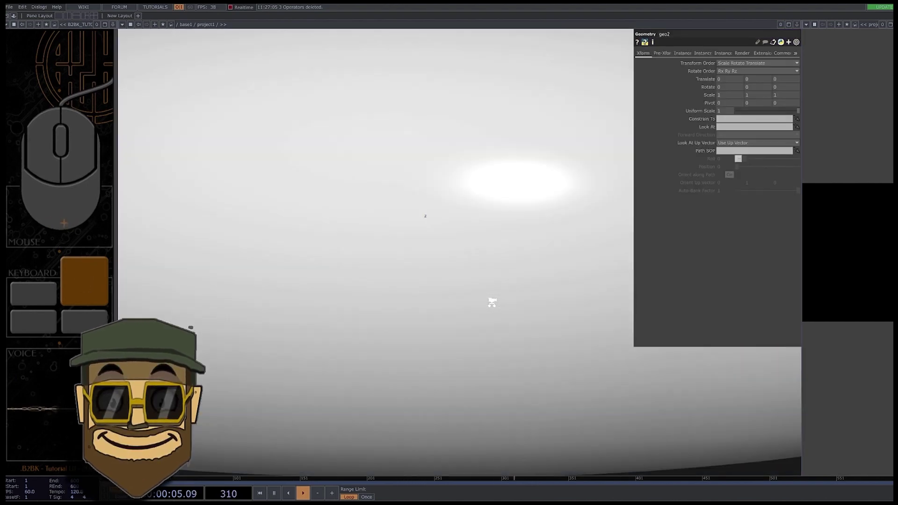
click(409, 278)
key(Delete)
Inside geo2, feed an Add SOP into a Convert SOP set to Particles Per Point rendered as lines
key(Tab)
key(a)
click(338, 183)
click(286, 199)
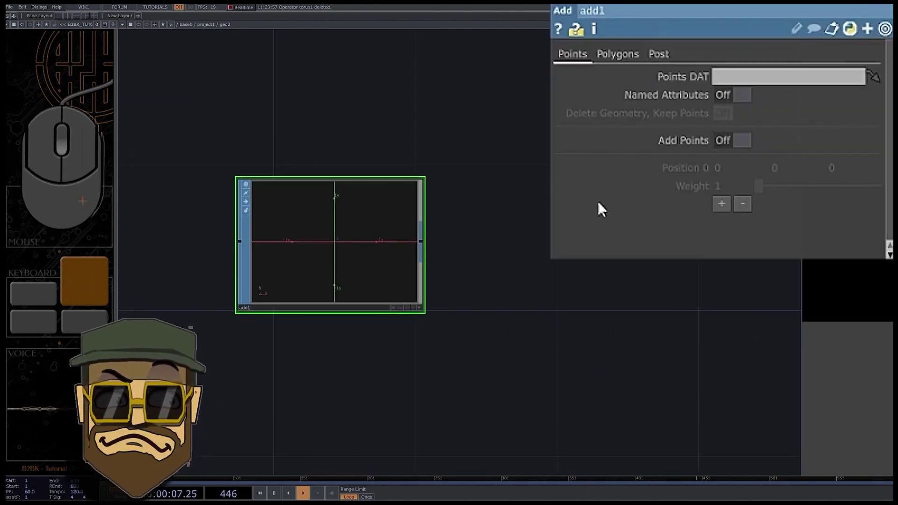
click(735, 150)
right_click(425, 241)
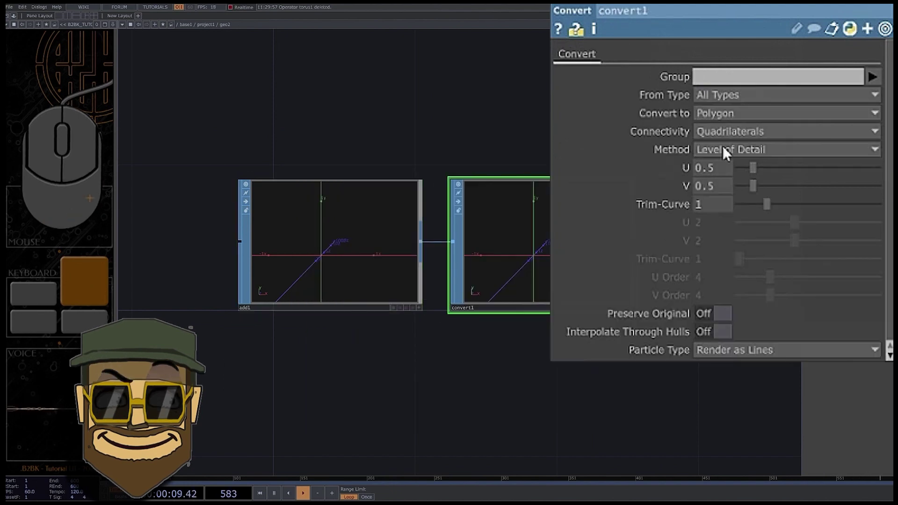
click(740, 122)
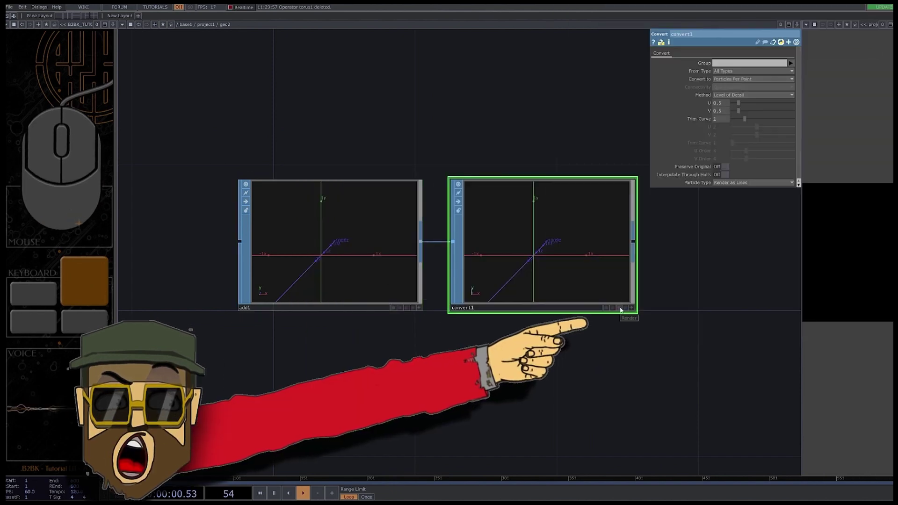
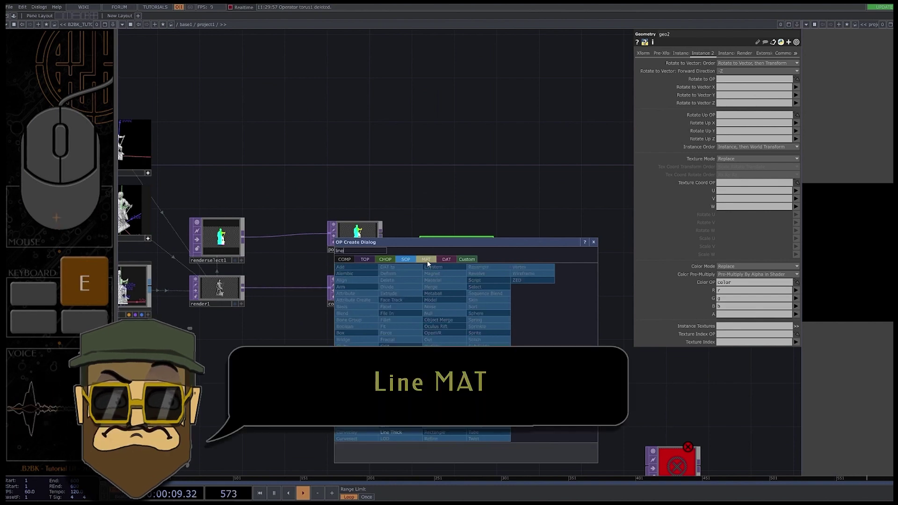
Place a Line material below geo2 and check render1's Common page resolution of 1280x720
drag(351, 297, 351, 297)
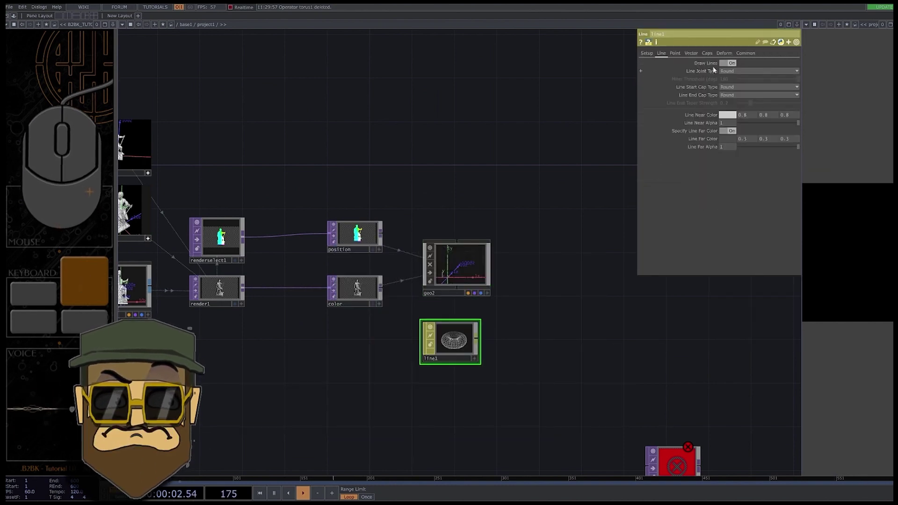
click(467, 300)
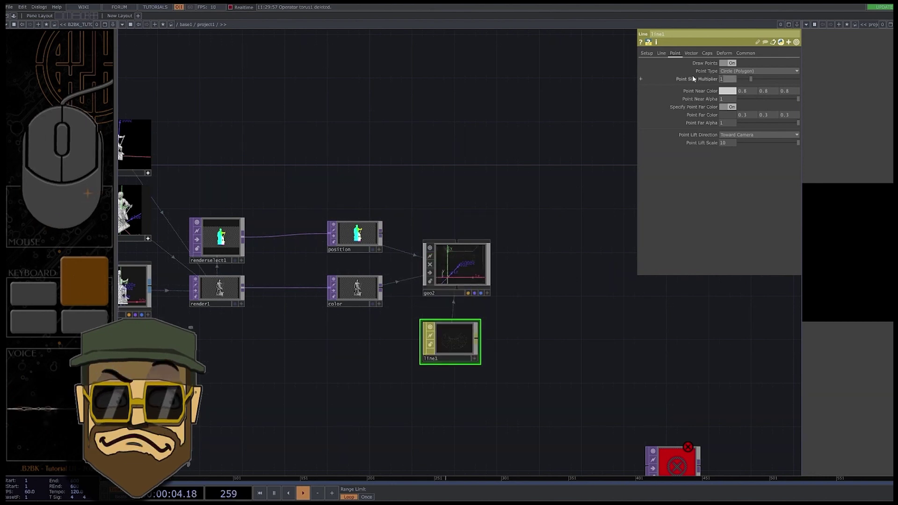
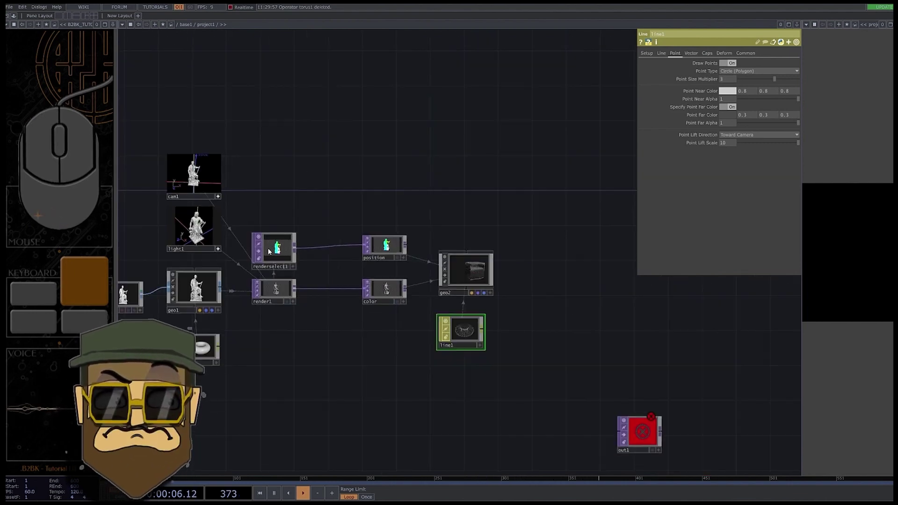
click(281, 292)
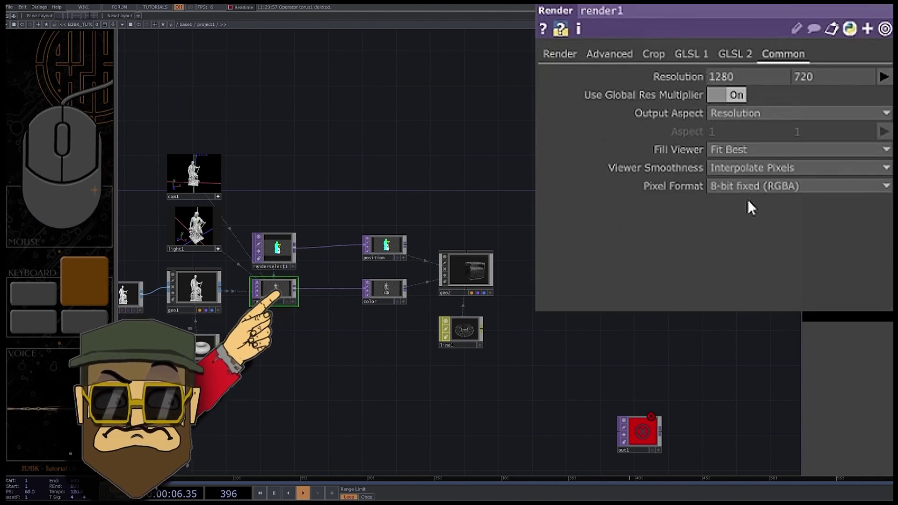
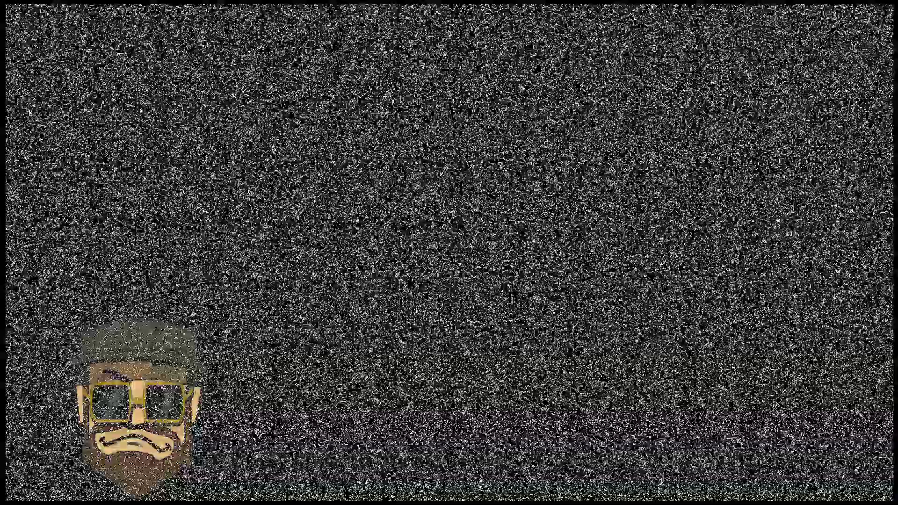
Add a second Render TOP drawing geo2
click(390, 284)
key(Tab)
key(e)
key(n)
click(398, 252)
click(381, 284)
click(436, 284)
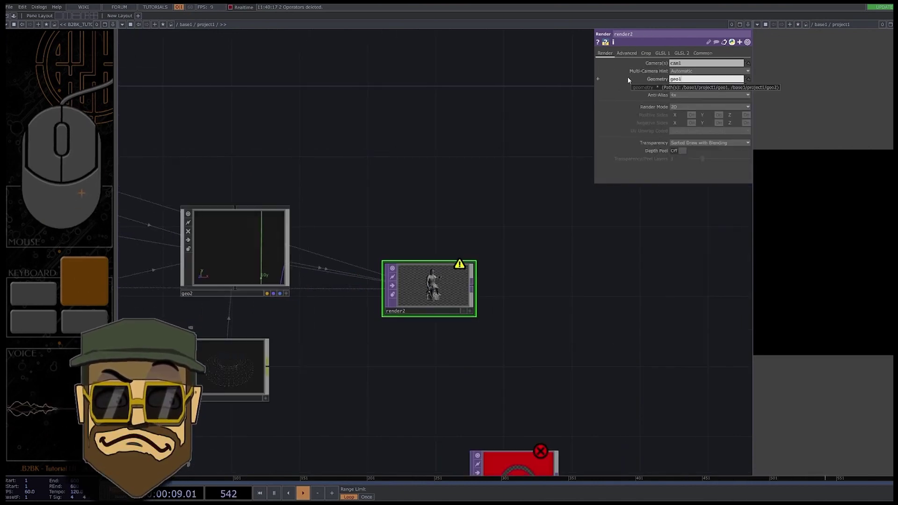
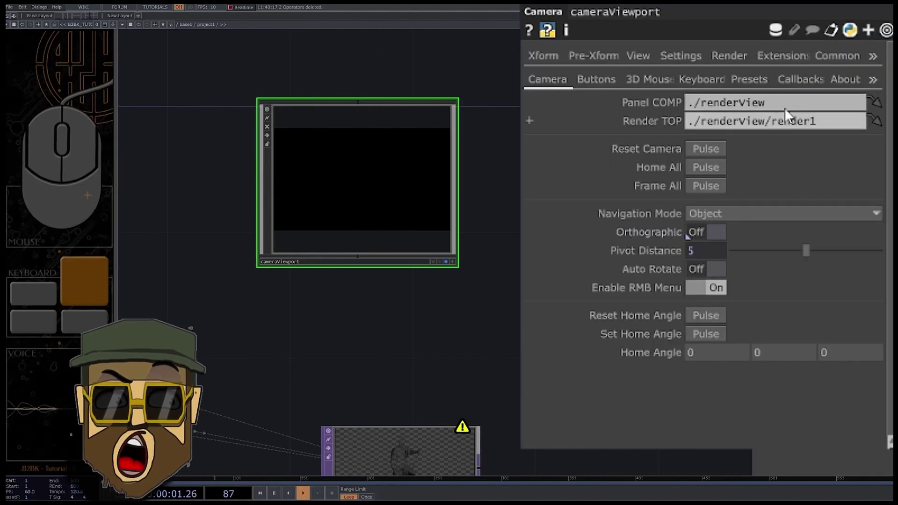
Link a cameraViewport component to render2 and confirm its 1440x1920 resolution
drag(605, 113, 546, 147)
drag(652, 132, 595, 131)
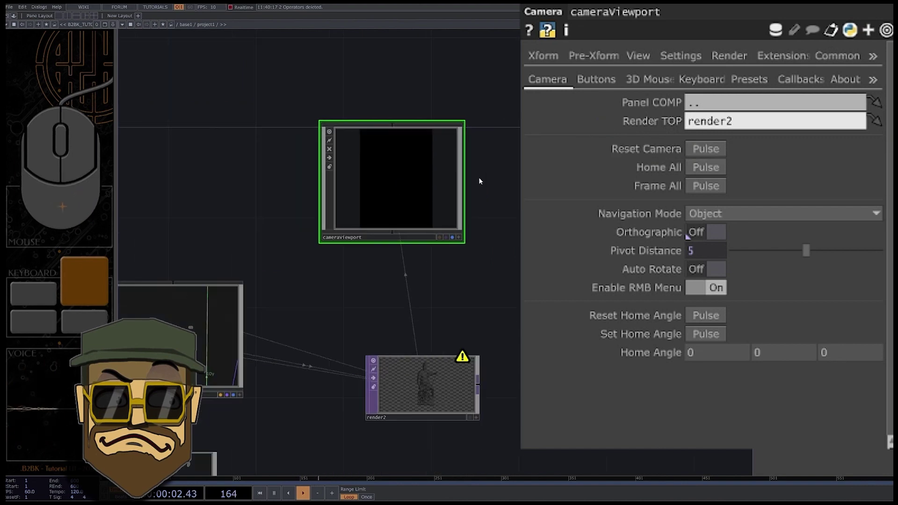
click(632, 83)
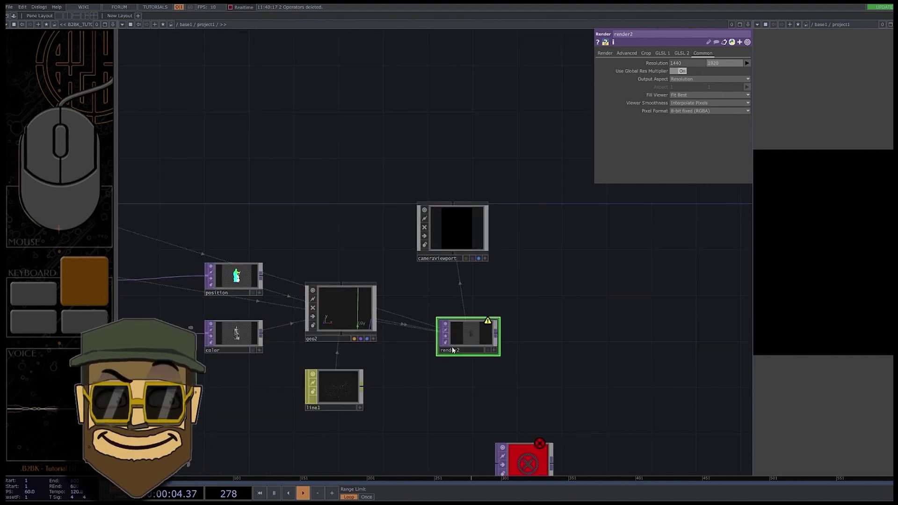
Feed render2 into an Out TOP and show its point cloud in a large viewer
drag(491, 366, 495, 455)
drag(536, 434, 736, 283)
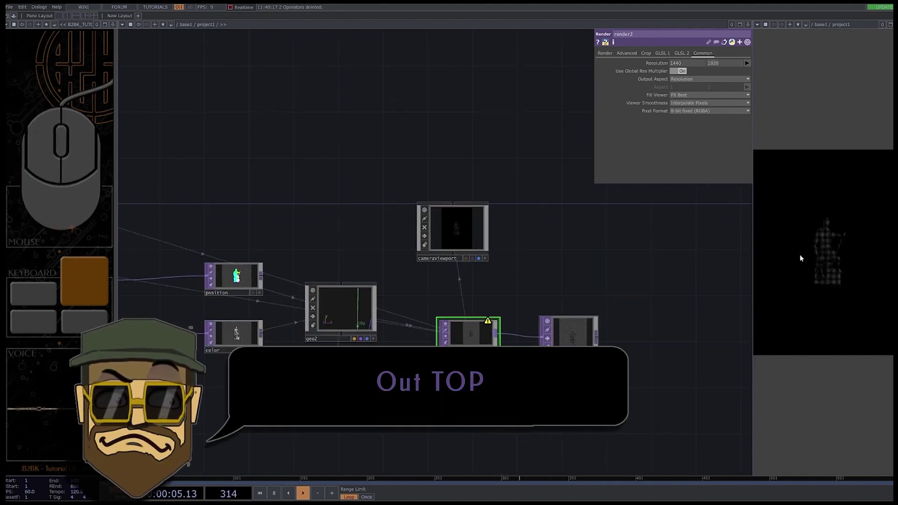
drag(591, 280, 573, 284)
drag(759, 251, 790, 240)
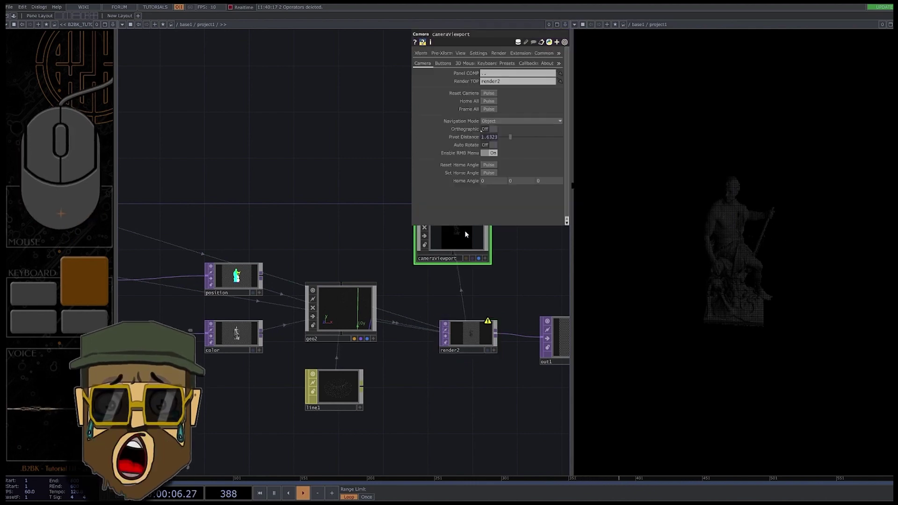
Navigate to the render1-to-color wire and start inserting an operator on it
drag(388, 339, 390, 364)
middle_click(700, 291)
middle_click(664, 317)
right_click(710, 291)
drag(752, 308, 754, 265)
drag(738, 274, 710, 291)
right_click(709, 291)
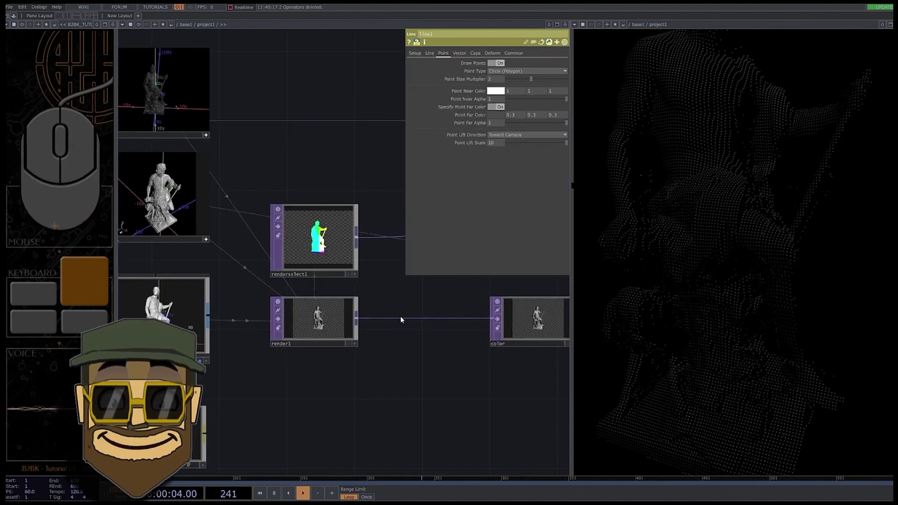
right_click(403, 318)
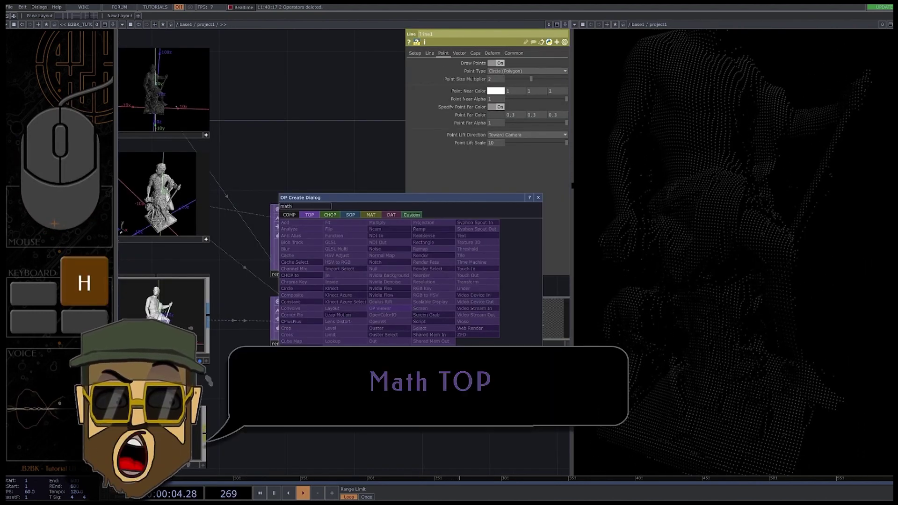
Insert a Math TOP between render1 and color and raise Multiply to brighten the points
click(421, 321)
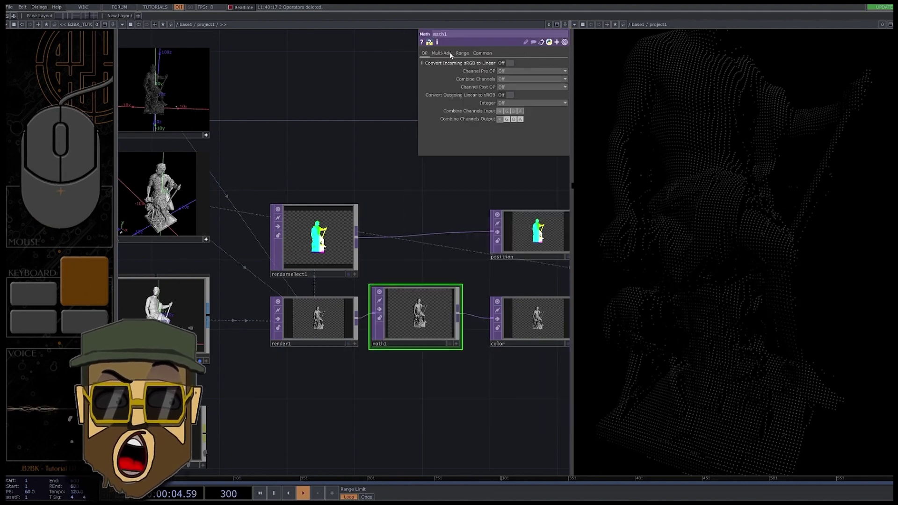
click(490, 74)
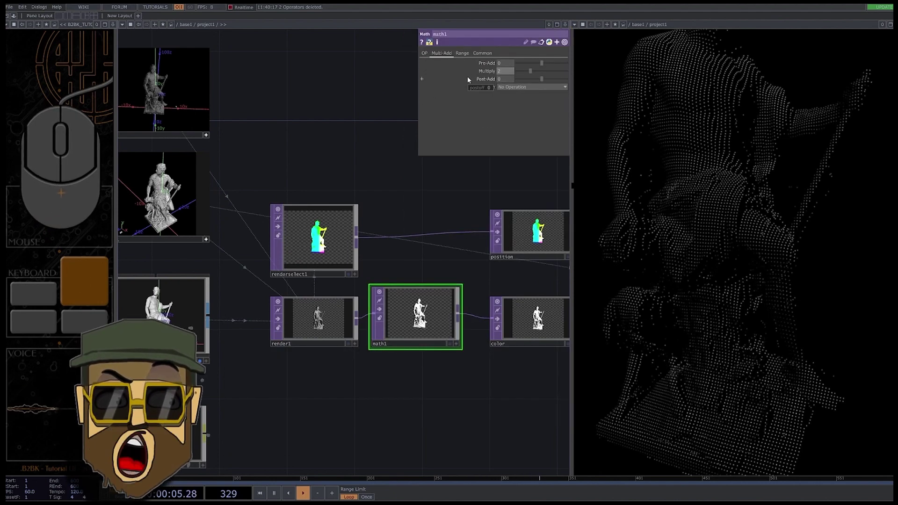
click(481, 73)
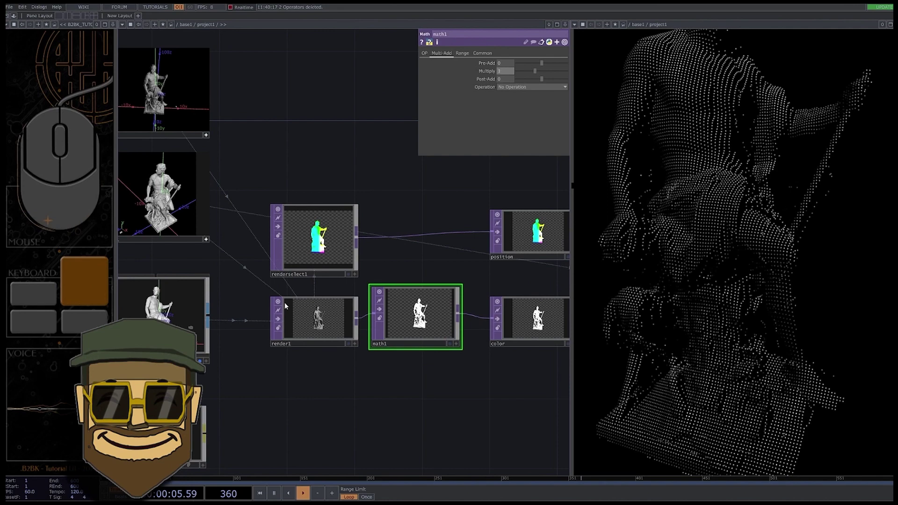
right_click(734, 251)
click(719, 249)
drag(745, 247, 734, 254)
drag(747, 256, 749, 257)
right_click(755, 256)
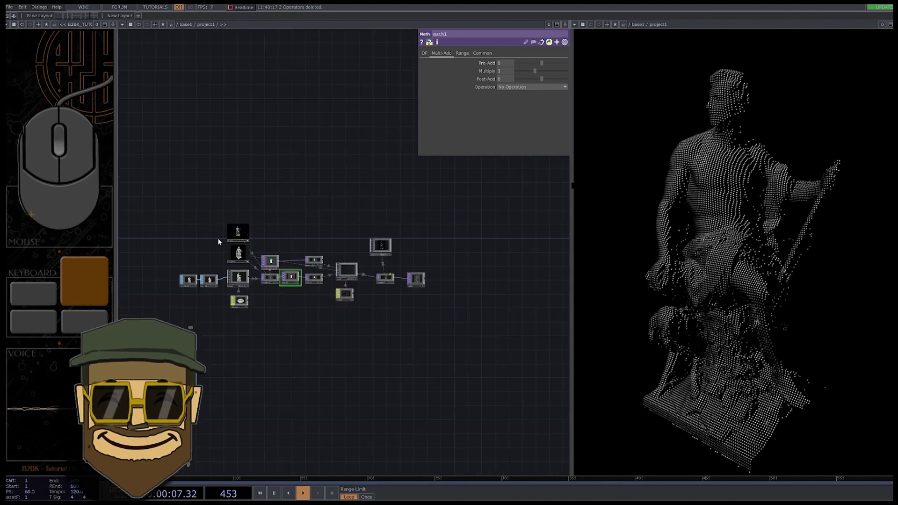
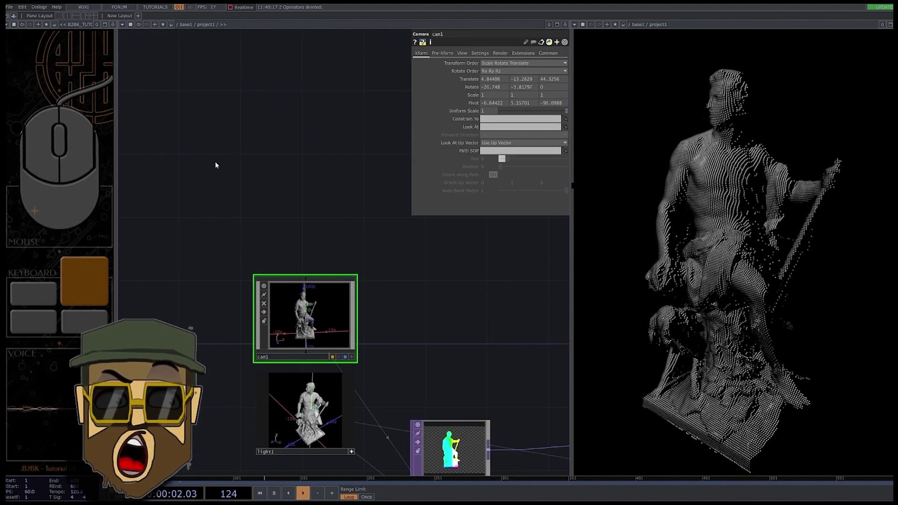
Add a Beat CHOP feeding a Math CHOP and adjust its range for rotation timing
double_click(251, 186)
key(Tab)
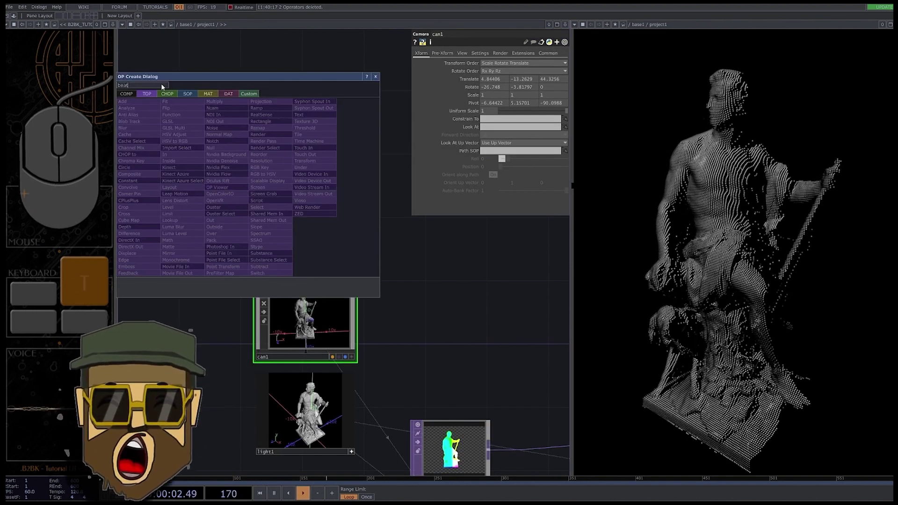
click(172, 97)
drag(140, 253, 179, 220)
click(195, 189)
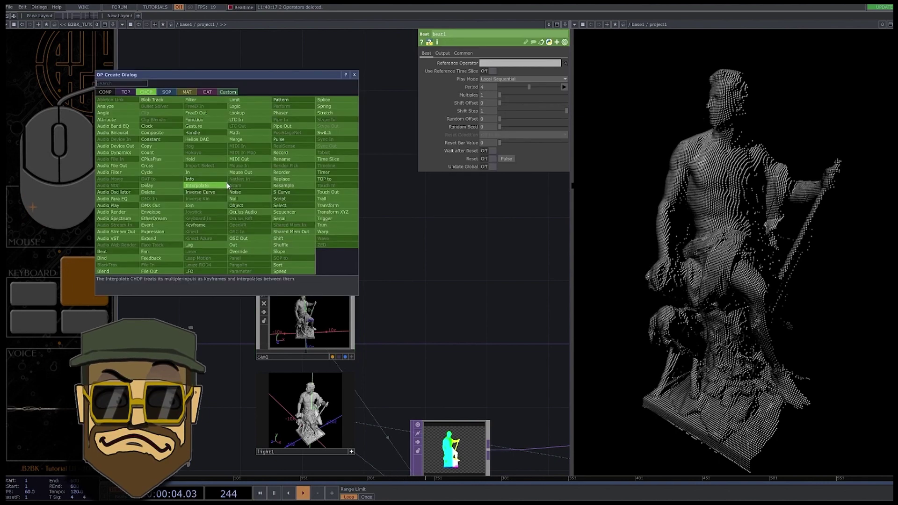
drag(242, 139, 257, 172)
click(288, 190)
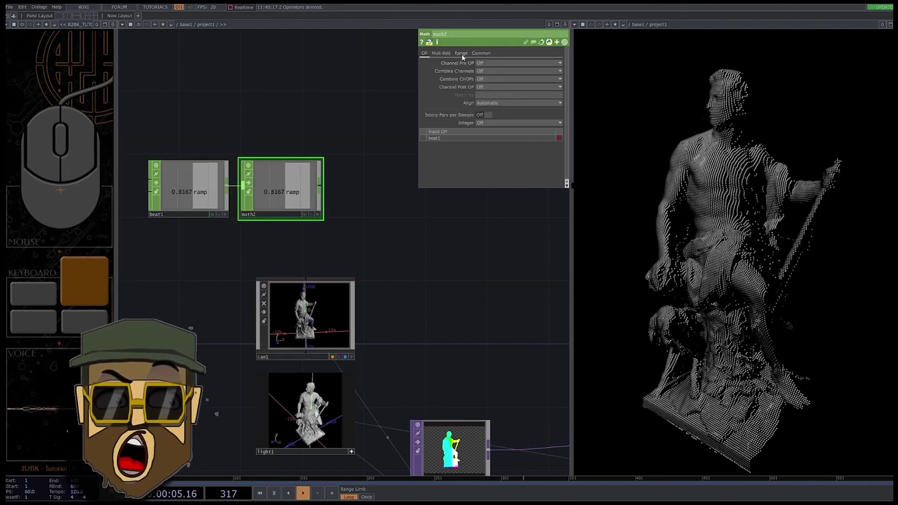
click(509, 74)
Add a Null after the math and make the camera rotate by following it
double_click(291, 210)
click(336, 204)
key(Tab)
click(209, 114)
click(353, 201)
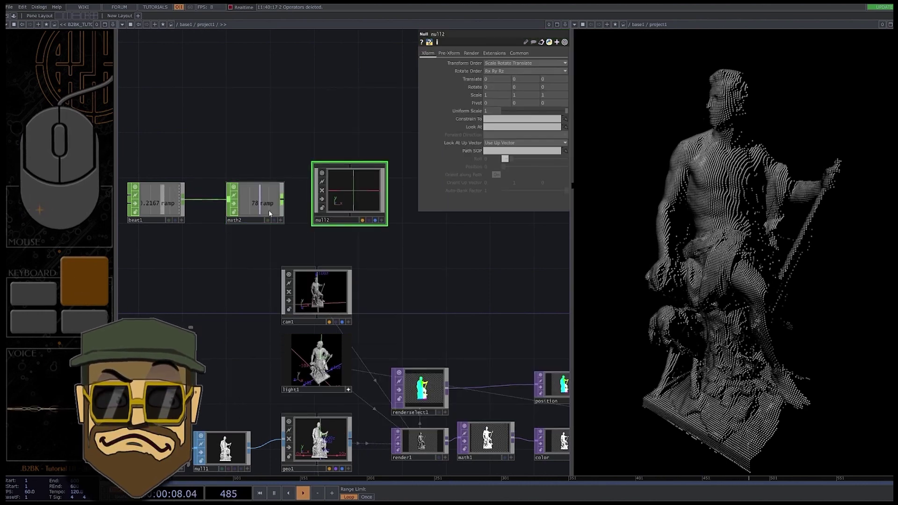
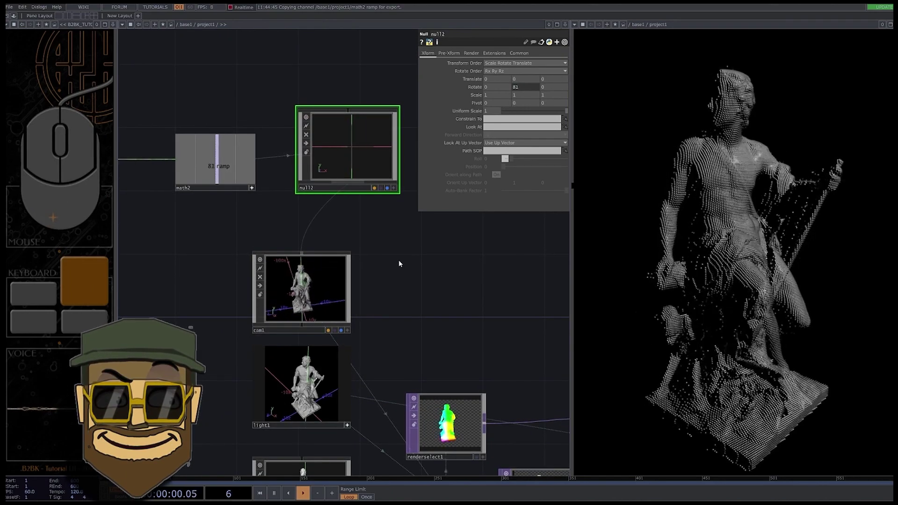
drag(776, 284, 705, 282)
drag(767, 301, 727, 302)
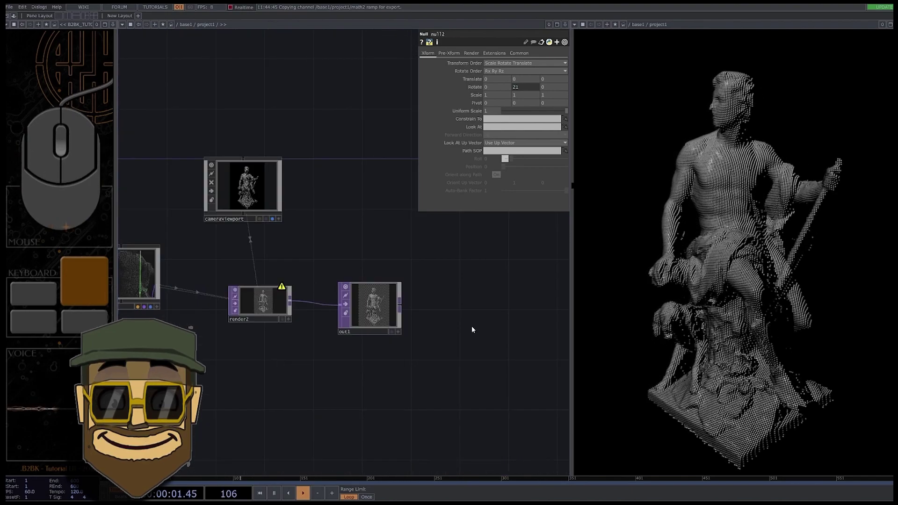
Insert transform1 between render2 and out1 and bring up its Background Color swatch
click(459, 312)
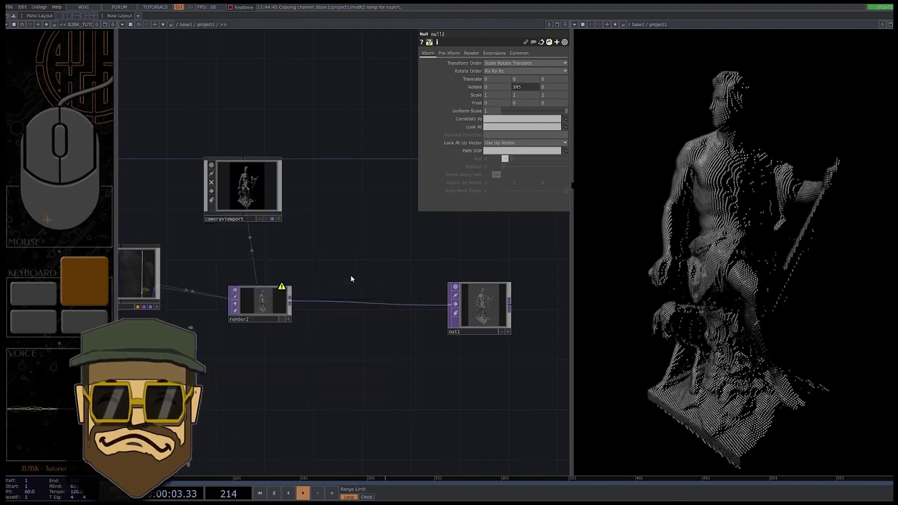
double_click(380, 302)
Set transform1's Background Color to 0.1 grey and enable Comp Over Background Color
click(488, 113)
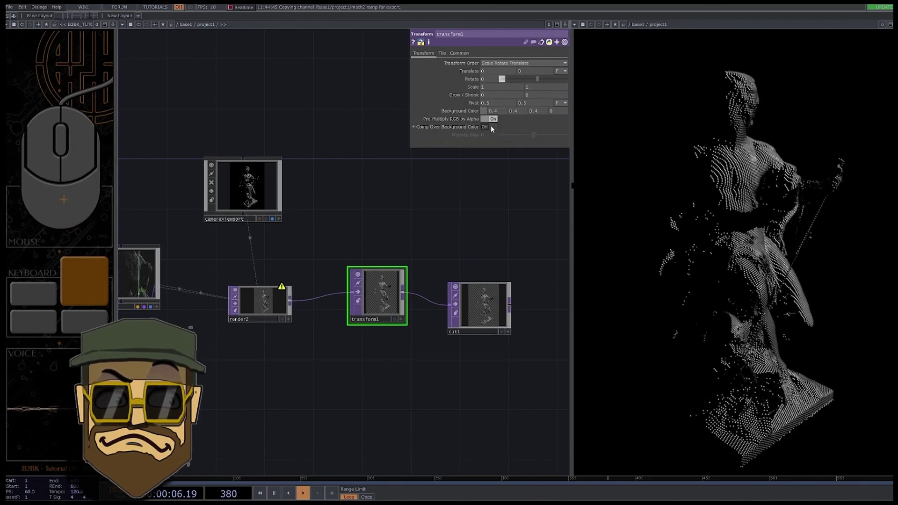
click(534, 112)
click(486, 112)
click(499, 77)
click(494, 77)
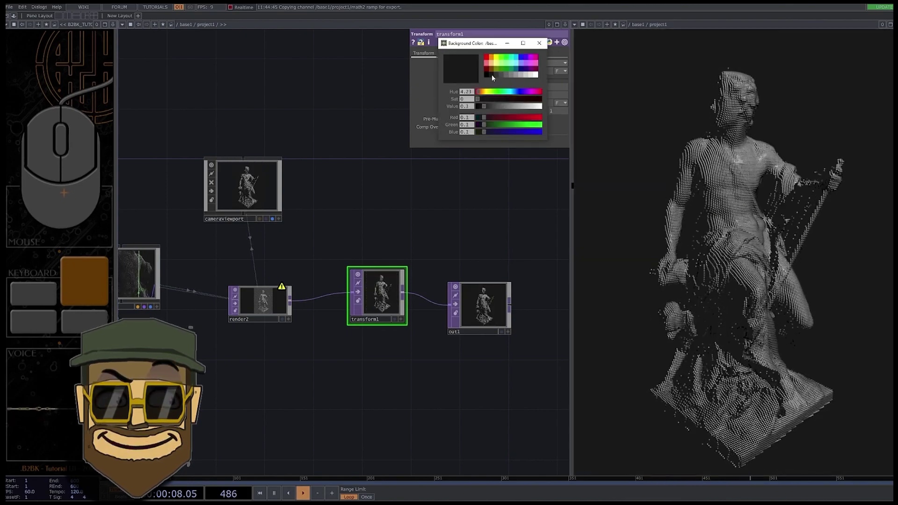
click(688, 270)
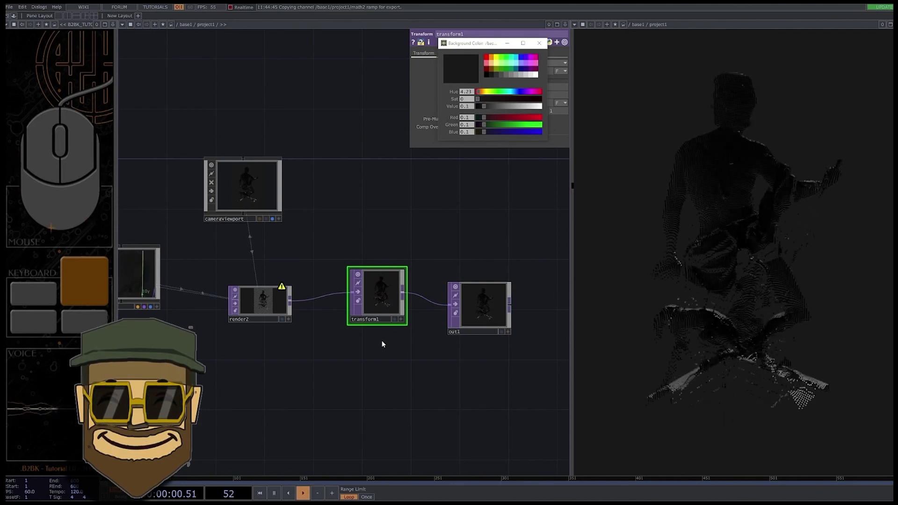
click(308, 494)
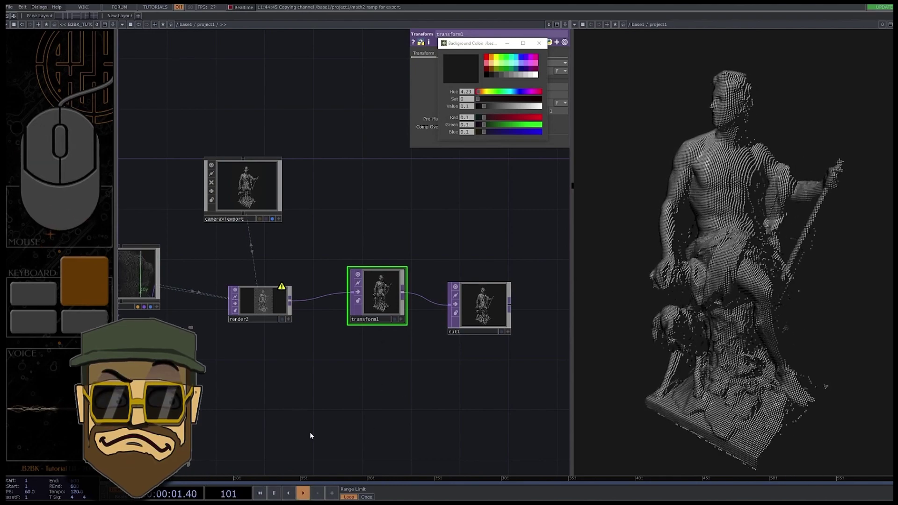
Add Fit TOPs fit1 and fit2 feeding the position and color nulls, fit1 at 4000x300 with mipmap smoothing
click(314, 481)
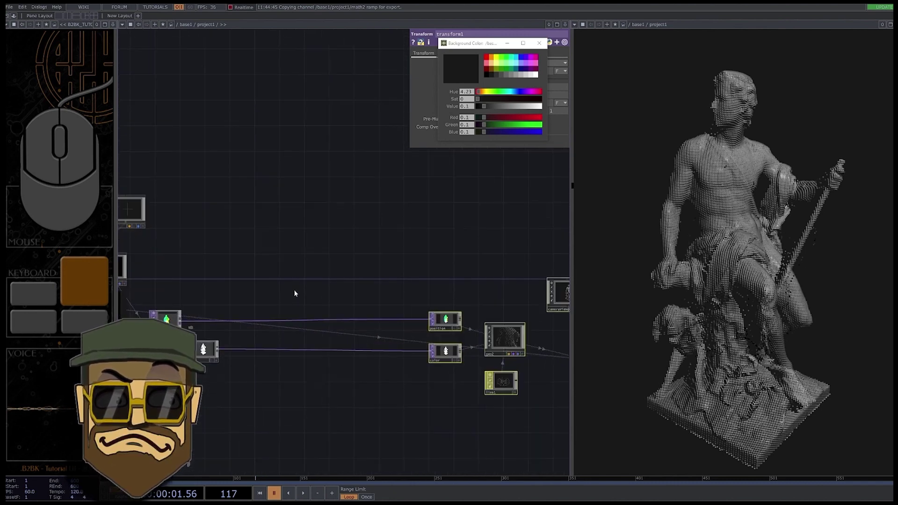
key(Tab)
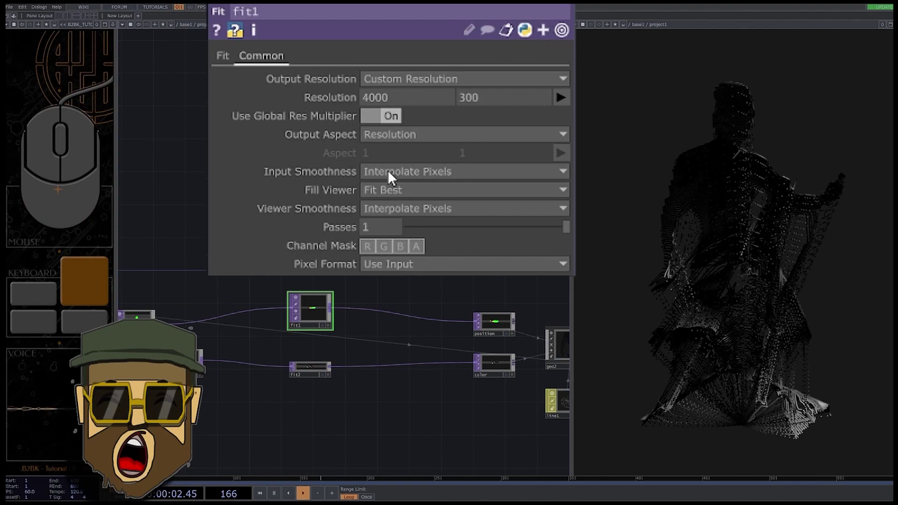
Add a Threshold TOP, thresh1, placed after fit1
click(390, 228)
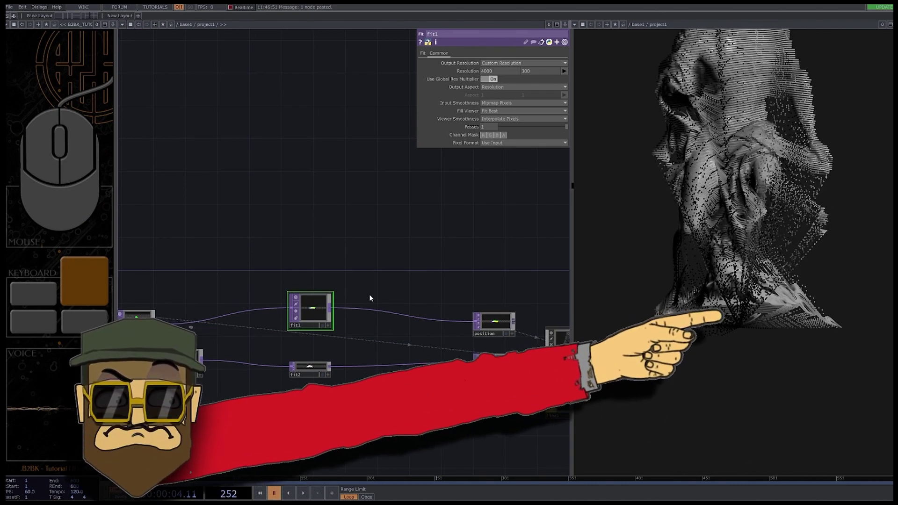
key(Tab)
click(393, 292)
key(Tab)
key(h)
click(412, 252)
Set thresh1 to Comparator Less on Alpha with a threshold of 1
click(388, 278)
click(357, 278)
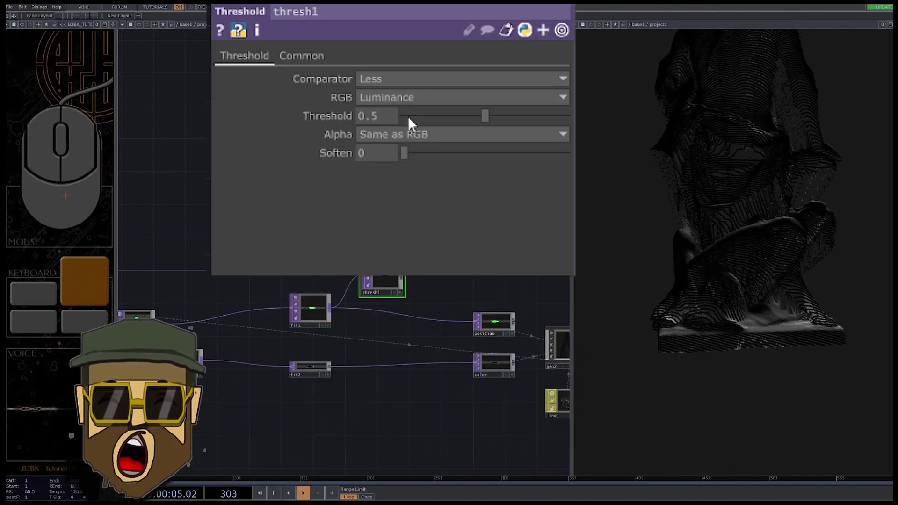
click(389, 189)
click(488, 121)
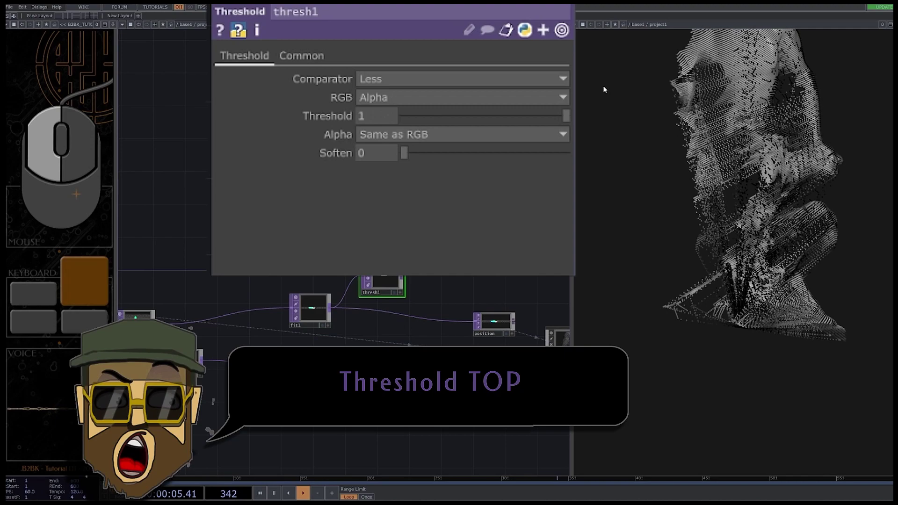
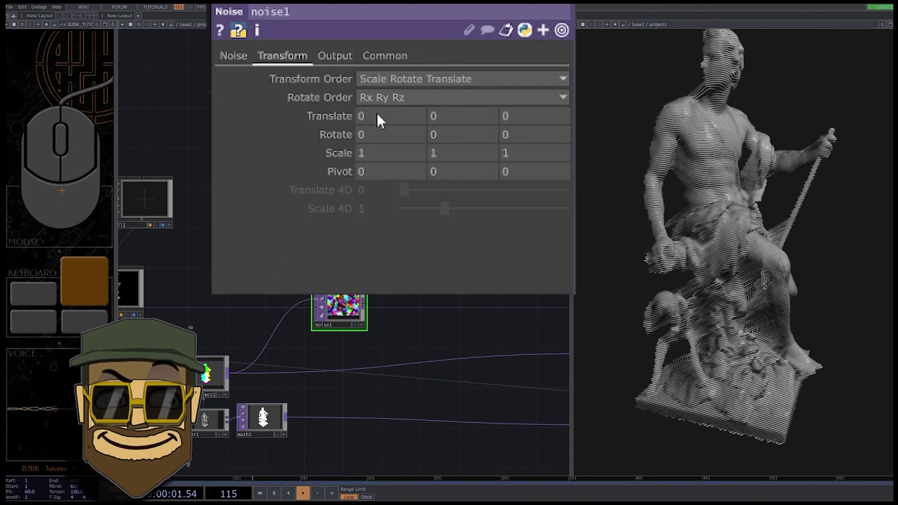
Drive noise1's Translate Z with an absolute-time expression so it keeps moving
drag(571, 104, 459, 124)
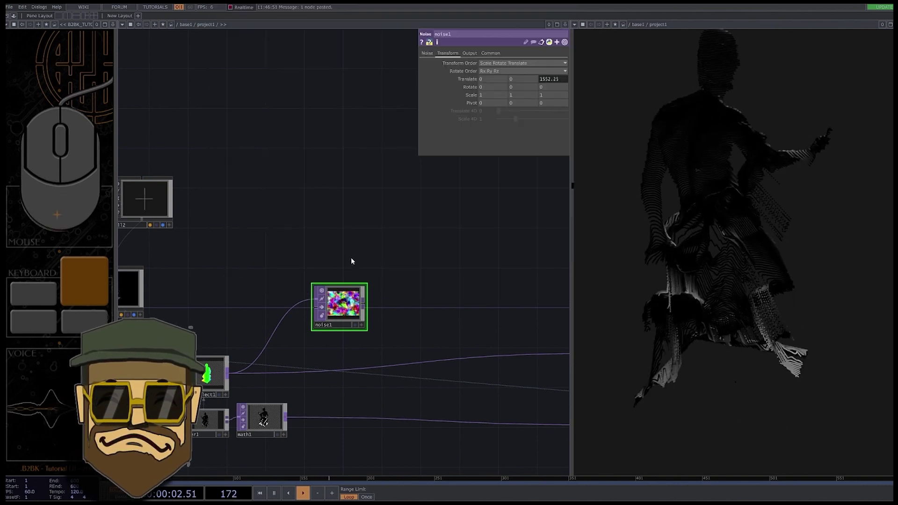
Replace the unwanted Displace TOP with displace1 fed by noise1 and enlarge its preview
key(Delete)
click(378, 292)
key(Tab)
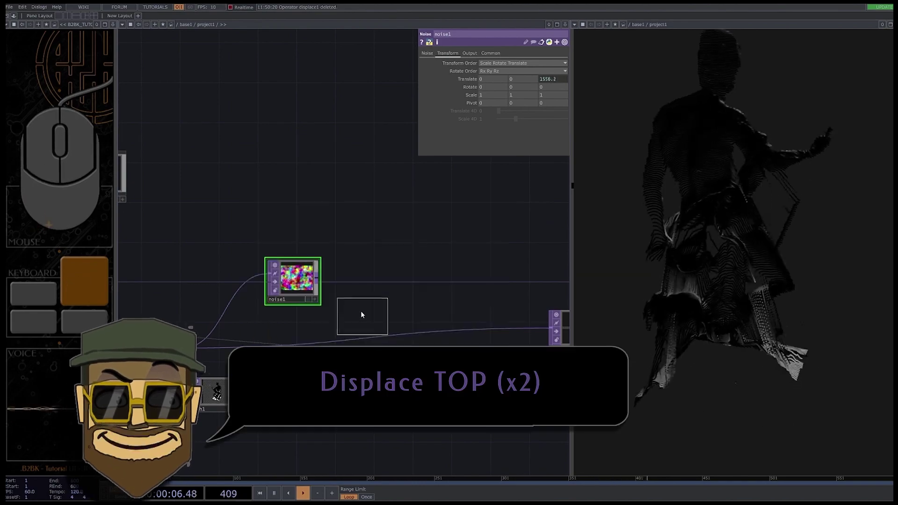
click(363, 309)
drag(323, 282, 300, 310)
drag(288, 326, 374, 298)
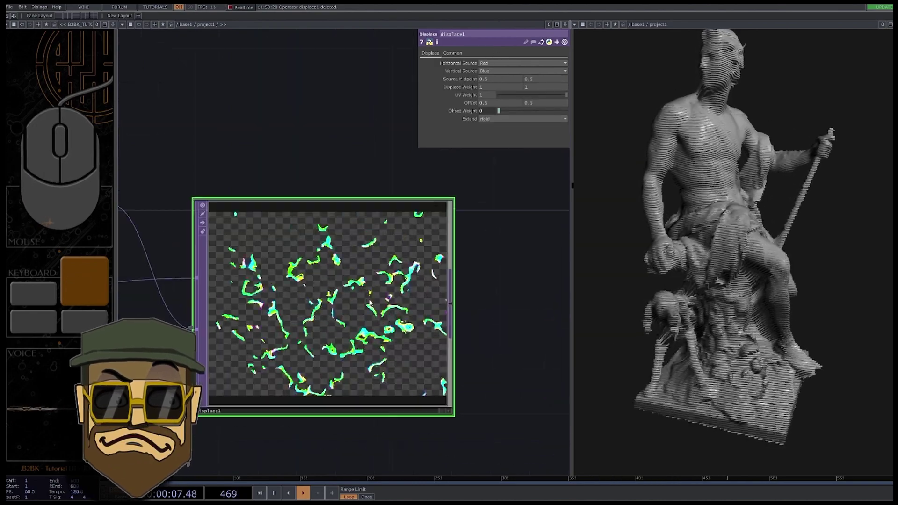
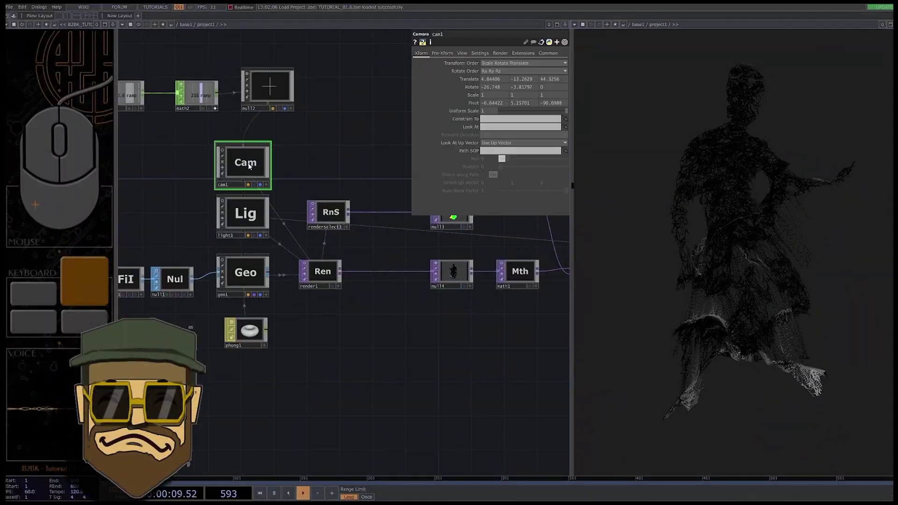
Duplicate cam1 as cam2 and position it below the material
key(ctrl+c)
click(258, 359)
key(ctrl+v)
drag(279, 350, 248, 348)
click(249, 346)
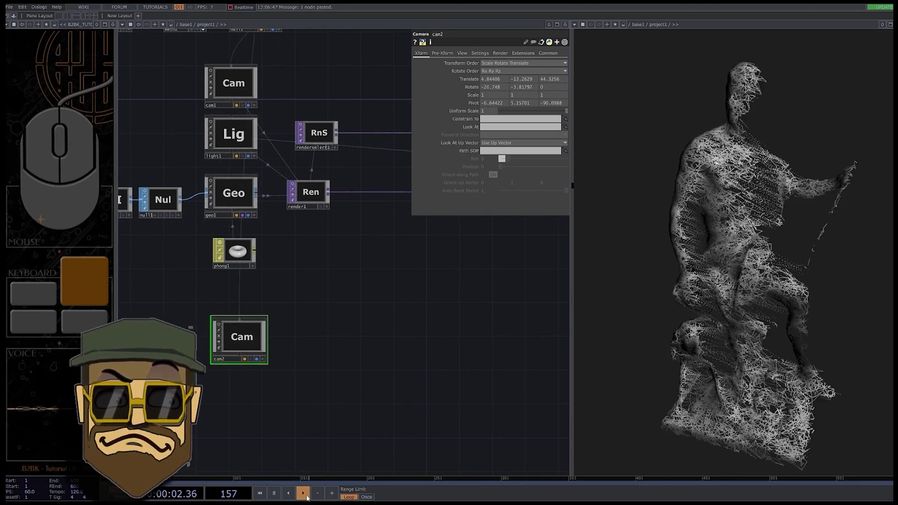
Paste a null rotated ramp+180 for cam2 and a Render/Render Select pair rendering from it
key(ctrl+c)
key(ctrl+v)
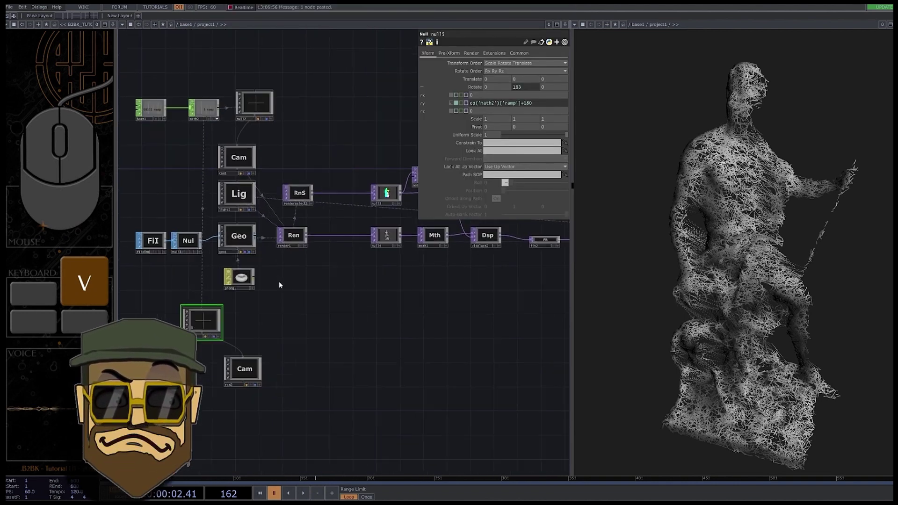
key(ctrl+c)
key(ctrl+v)
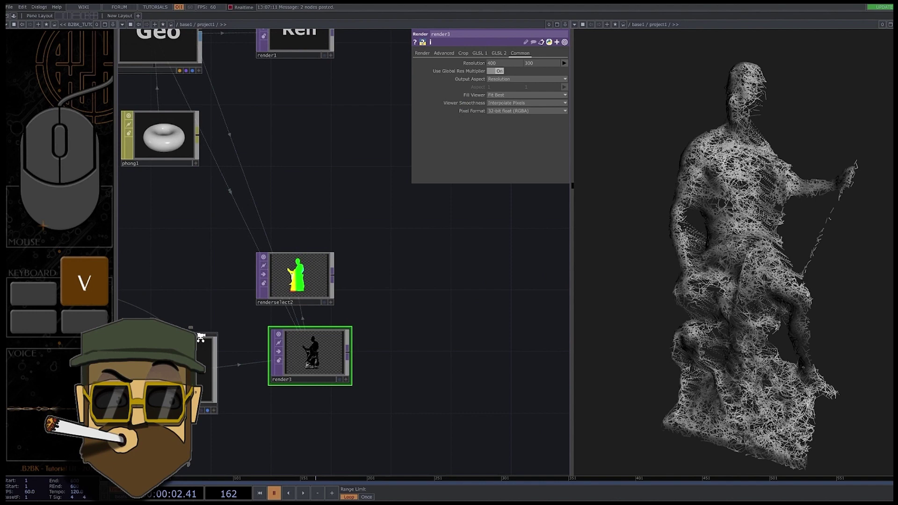
Add layout1 combining both render selects and layout2 combining render3 and render1
key(Tab)
key(Tab)
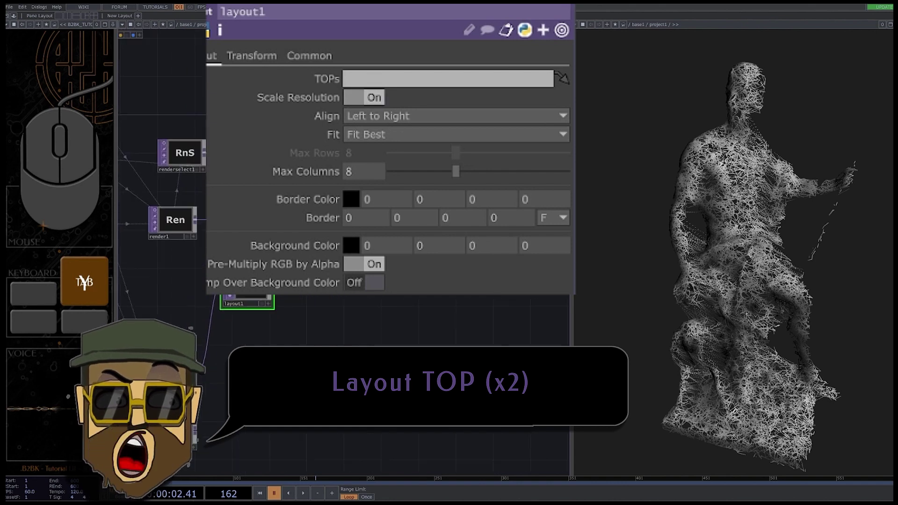
key(ctrl+Tab)
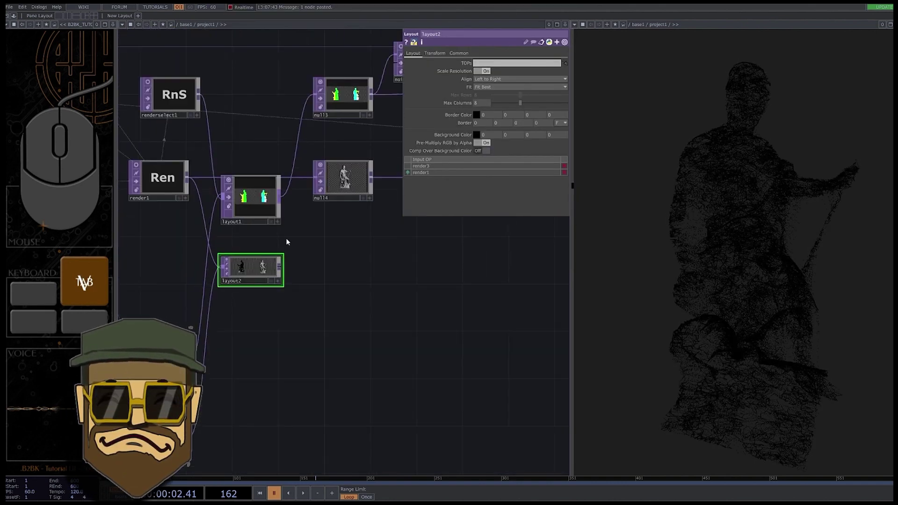
Set noise1 to period 0.04, harmonics 0, exponent 0 and amplitude 0.41 so the lines scatter
click(310, 496)
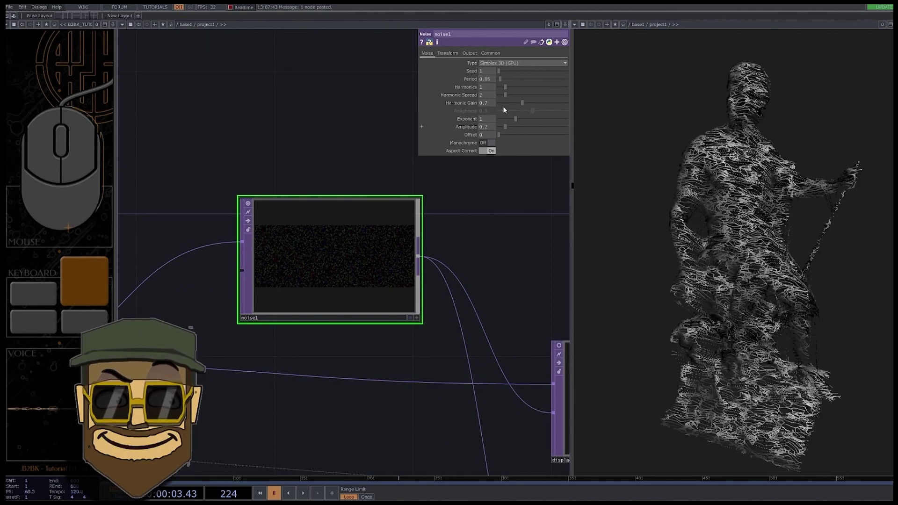
click(303, 468)
drag(519, 128, 512, 92)
drag(509, 84, 506, 113)
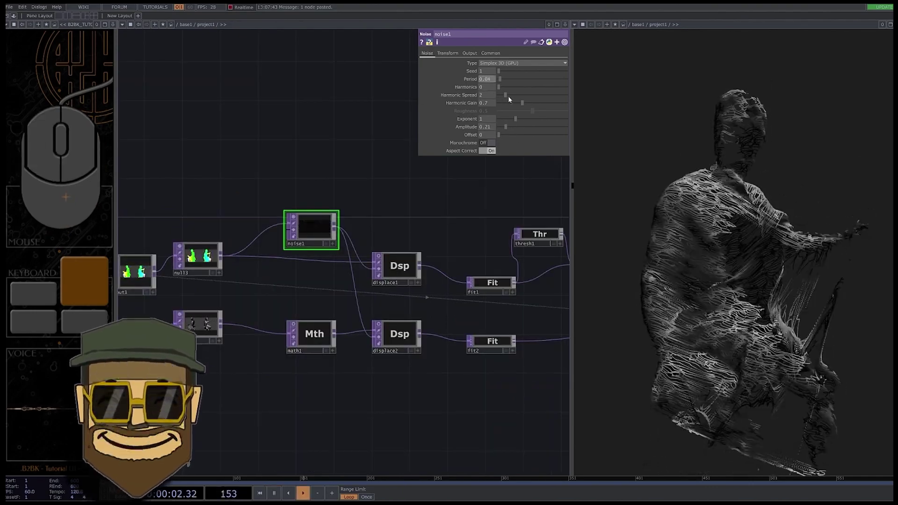
click(508, 89)
drag(522, 121, 471, 134)
click(739, 237)
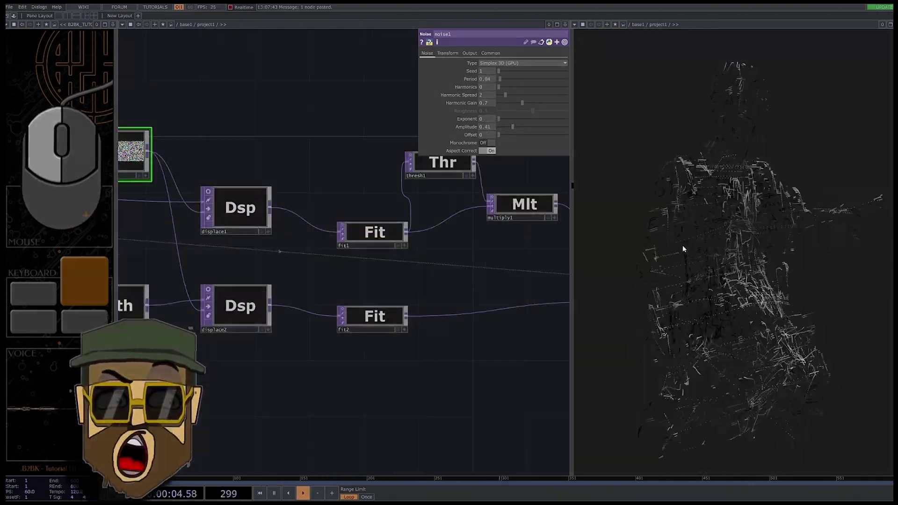